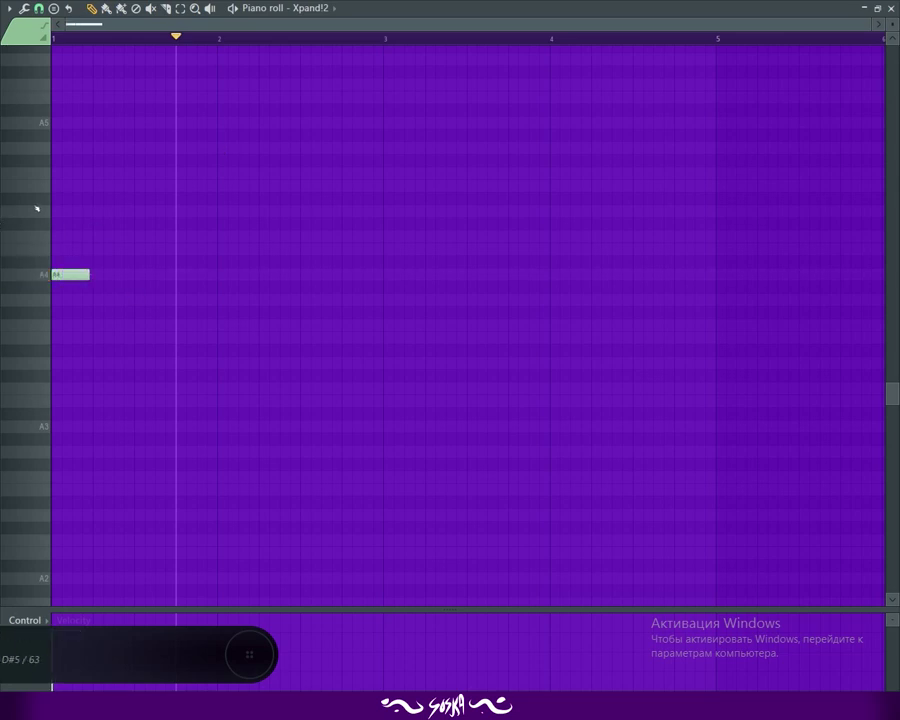
Step: Move the Xpand!2 note up from A4 to D5 at the start of the piano roll
key(🎹)
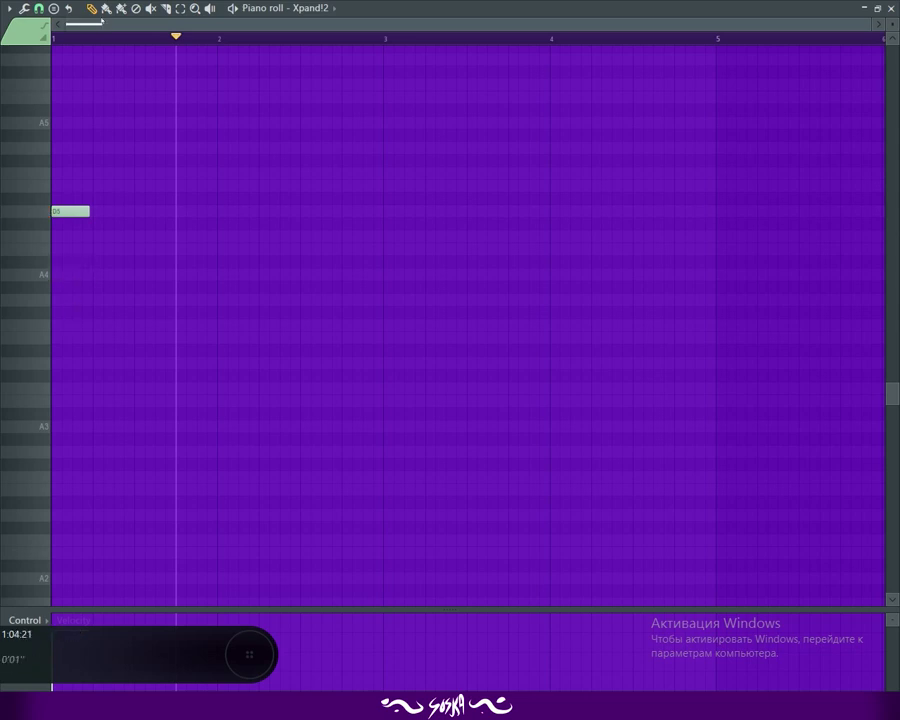